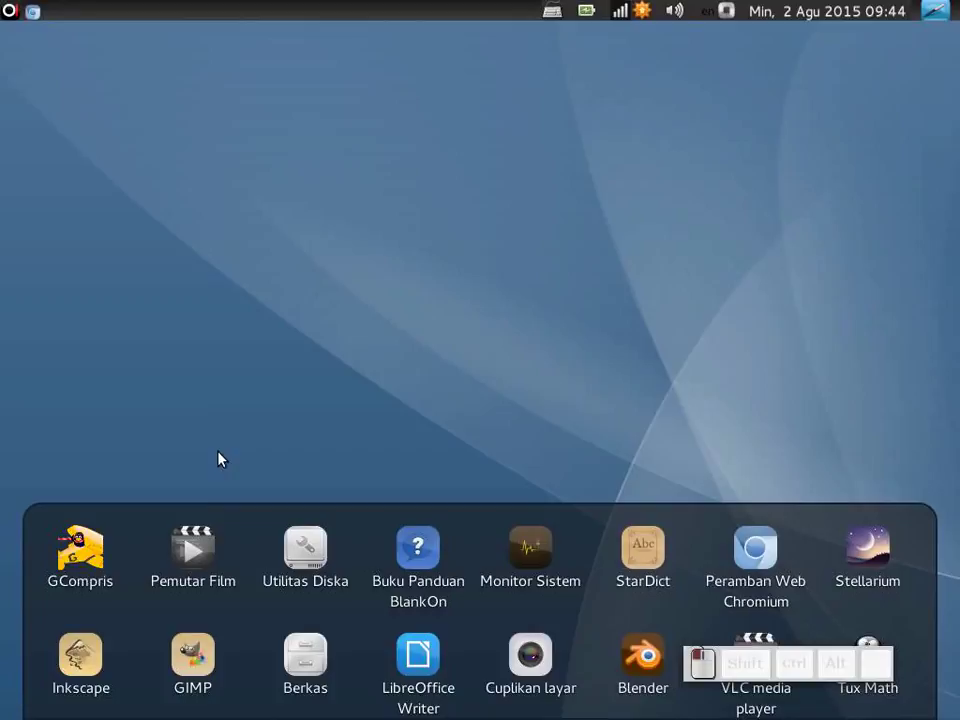
Step: Launch the Berkas file manager from the application menu, showing the home folder
{"action": "left_click", "coordinate": [18, 17]}
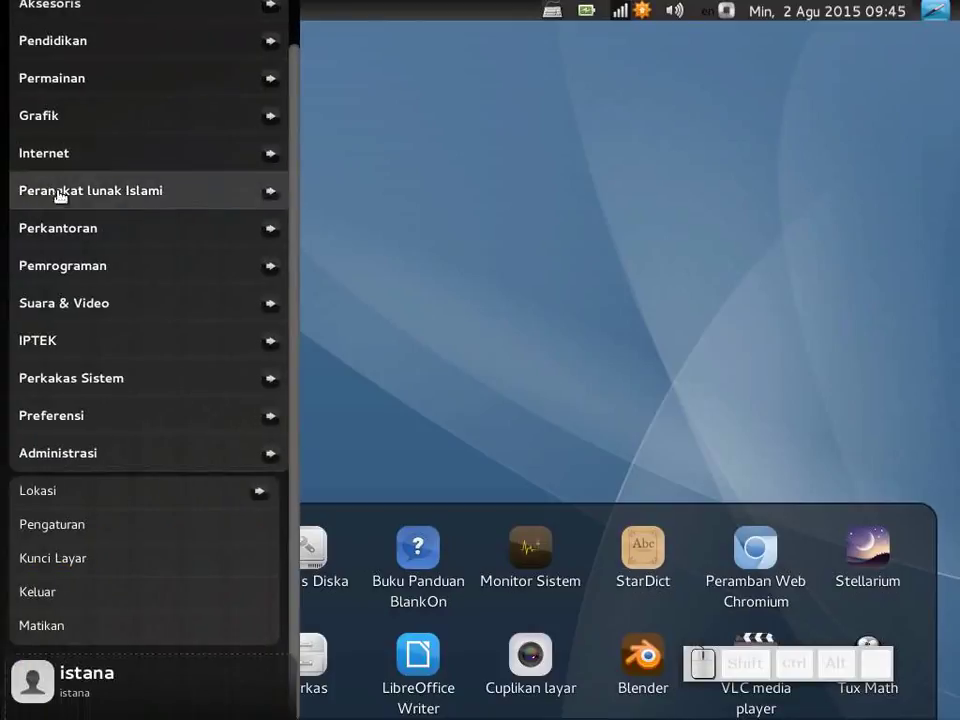
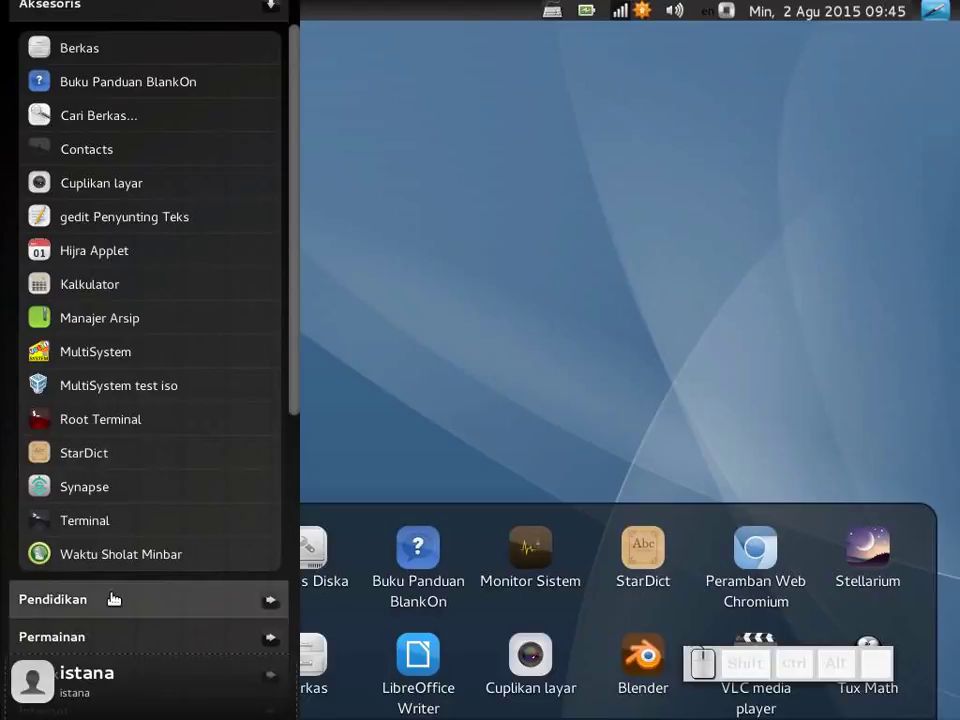
{"action": "left_click", "coordinate": [74, 52]}
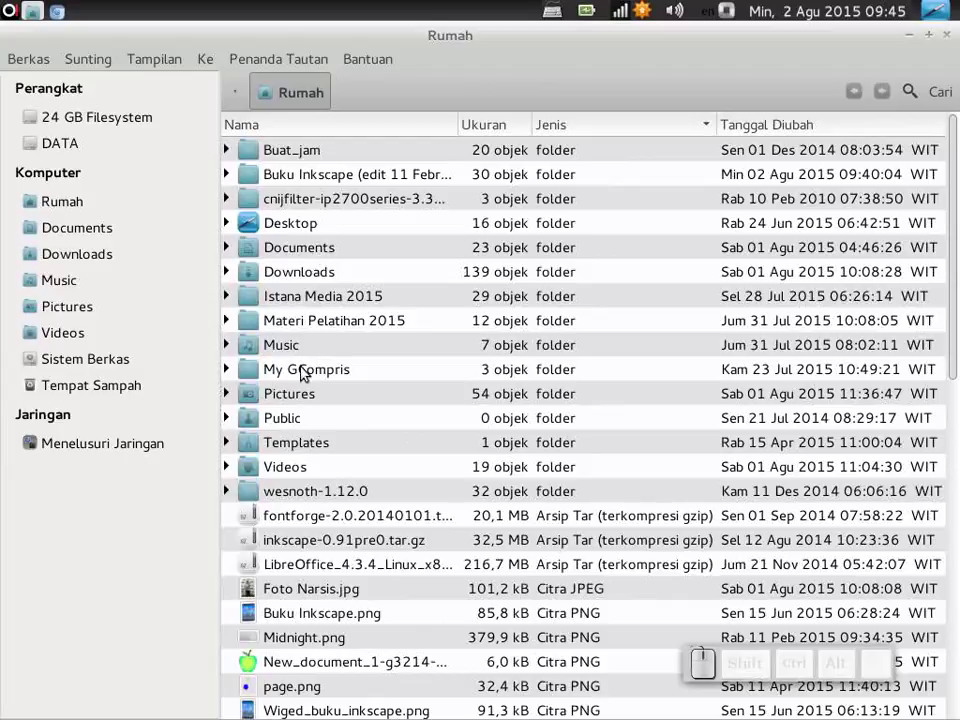
Step: Browse into Istana Media 2015 → GIMP and open Draf_GIMP.odt in LibreOffice
{"action": "left_click", "coordinate": [318, 300]}
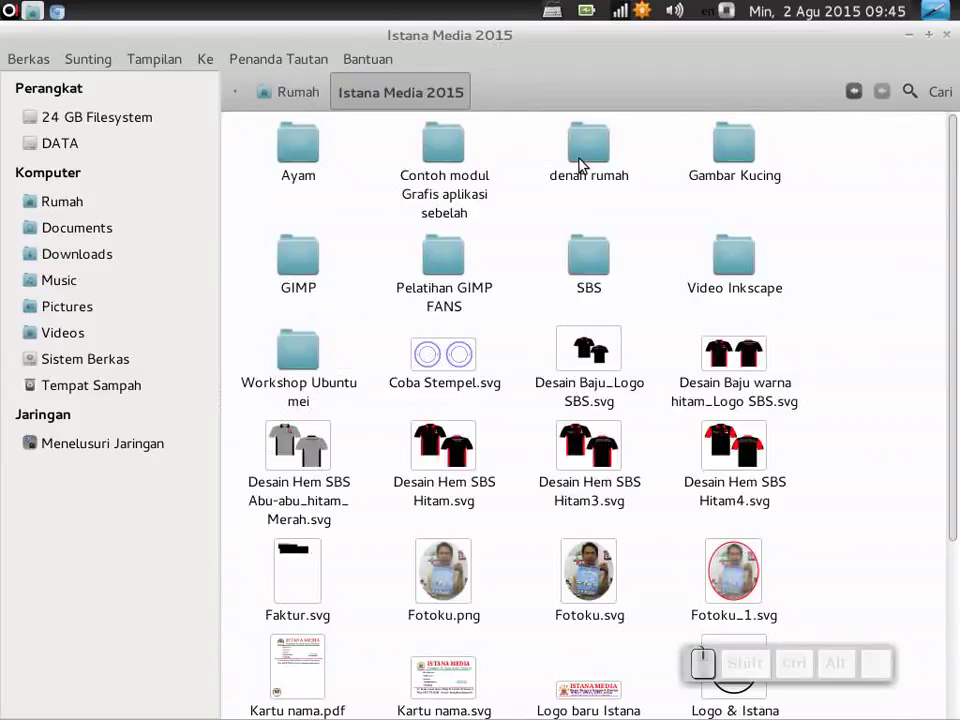
{"action": "left_click", "coordinate": [318, 263]}
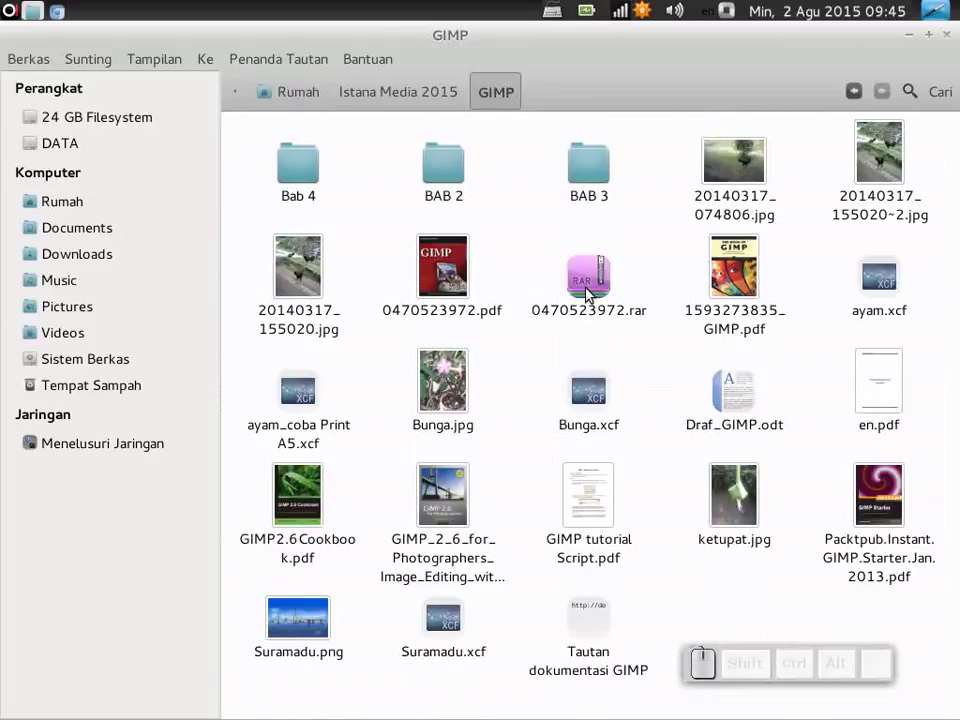
{"action": "left_click", "coordinate": [734, 421]}
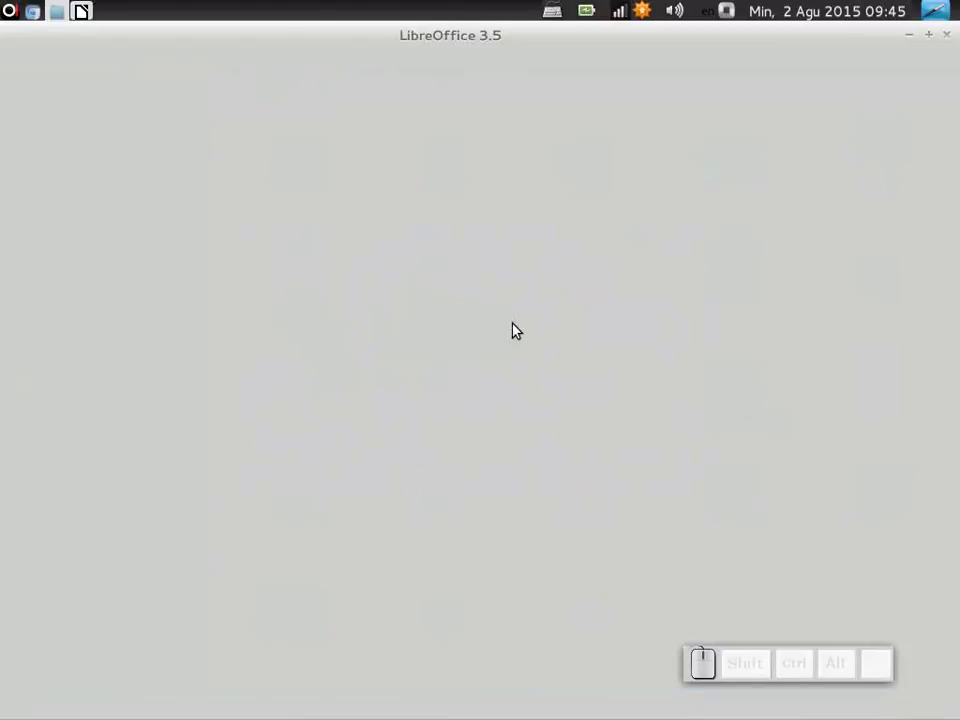
Step: Scroll down through Draf_GIMP.odt toward the header of the page with 4.1.5 Select by Color
{"action": "scroll", "scroll_direction": "down", "scroll_amount": 3}
{"action": "scroll", "scroll_direction": "down", "scroll_amount": 3}
{"action": "scroll", "scroll_direction": "down", "scroll_amount": 3}
{"action": "scroll", "scroll_direction": "down", "scroll_amount": 3}
{"action": "scroll", "scroll_direction": "down", "scroll_amount": 3}
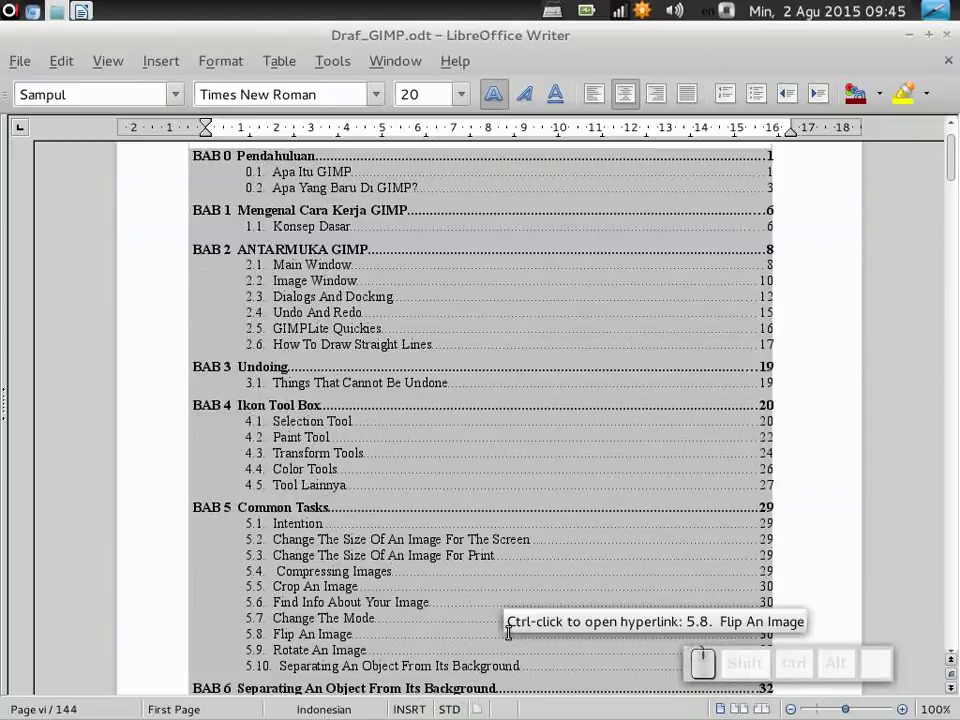
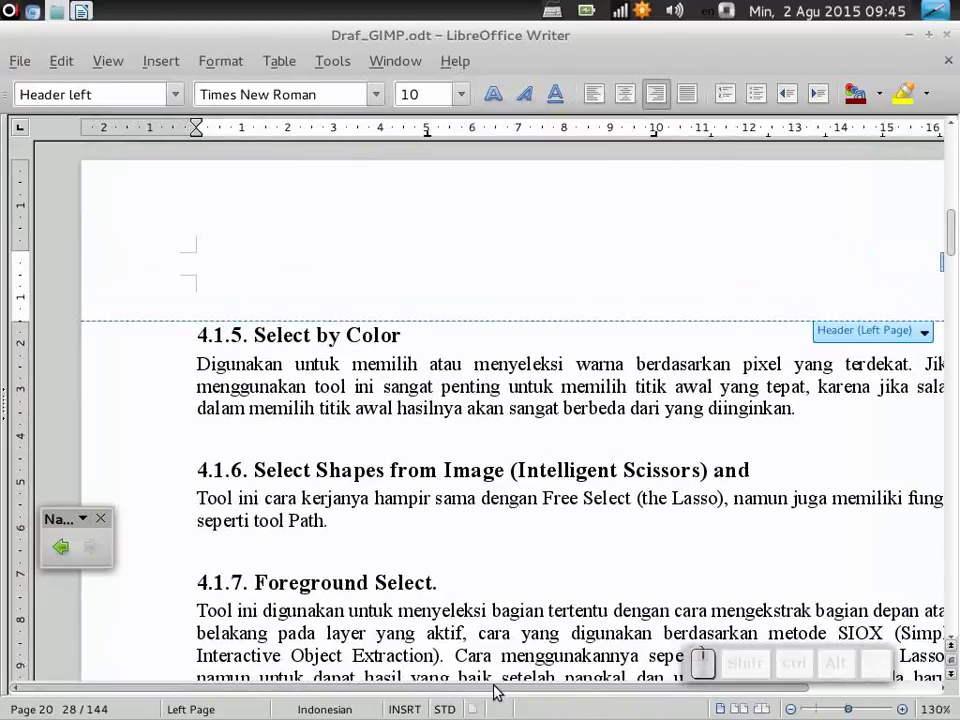
Step: Select the header page number 21 and set its font size to 20
{"action": "left_click_drag", "start_coordinate": [494, 691], "coordinate": [466, 114]}
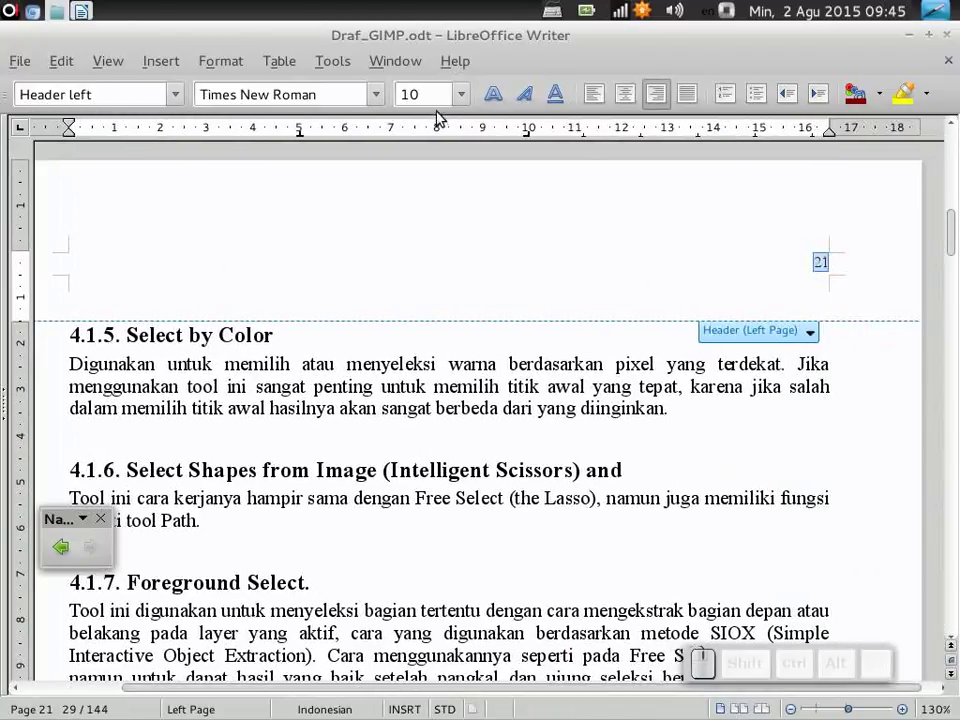
{"action": "left_click", "coordinate": [463, 93]}
{"action": "scroll", "scroll_direction": "down", "scroll_amount": 3}
{"action": "scroll", "scroll_direction": "down", "scroll_amount": 3}
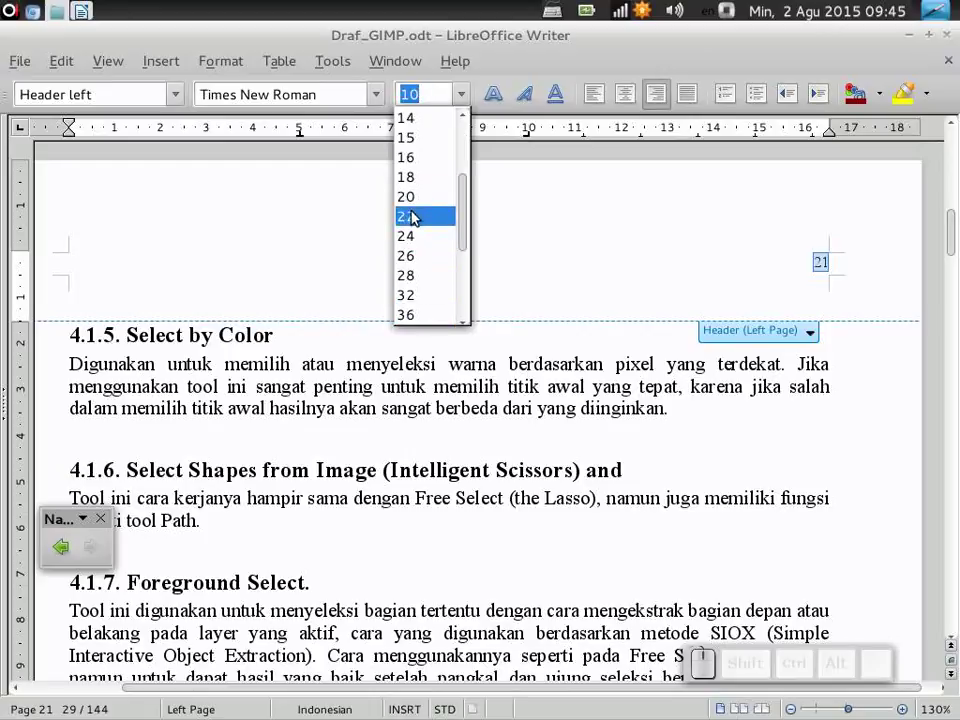
{"action": "left_click", "coordinate": [419, 205]}
Step: Open the Tools > Options settings window, landing on User Data
{"action": "scroll", "scroll_direction": "down", "scroll_amount": 3}
{"action": "scroll", "scroll_direction": "down", "scroll_amount": 3}
{"action": "scroll", "scroll_direction": "up", "scroll_amount": 3}
{"action": "left_click", "coordinate": [341, 66]}
{"action": "left_click", "coordinate": [401, 515]}
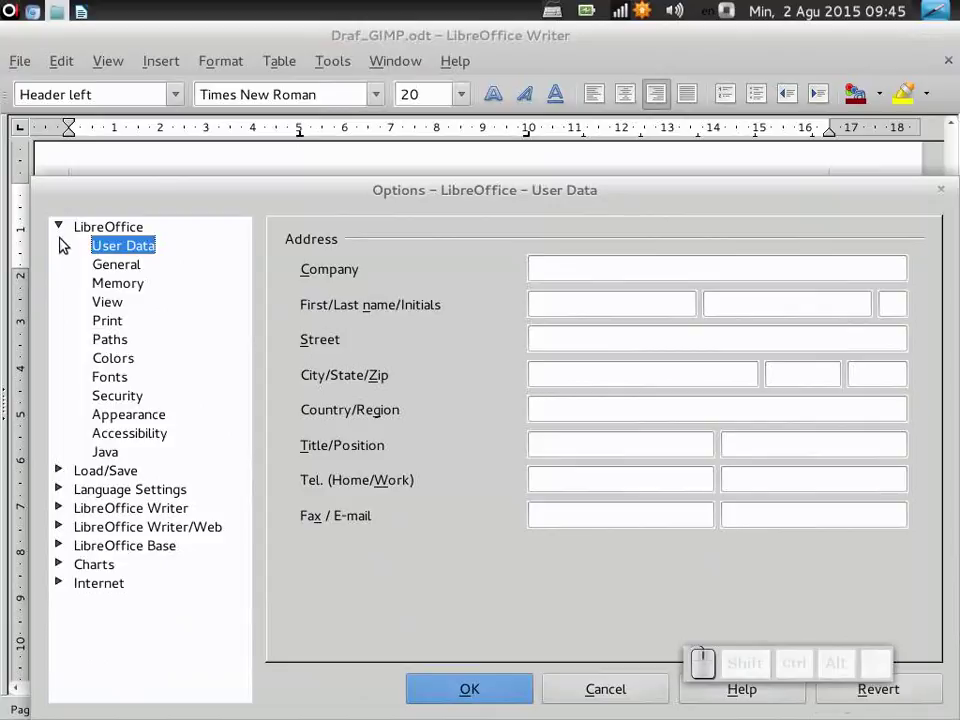
Step: Expand the LibreOffice Writer settings and show its View page
{"action": "left_click", "coordinate": [63, 225]}
{"action": "left_click", "coordinate": [57, 281]}
{"action": "left_click", "coordinate": [114, 324]}
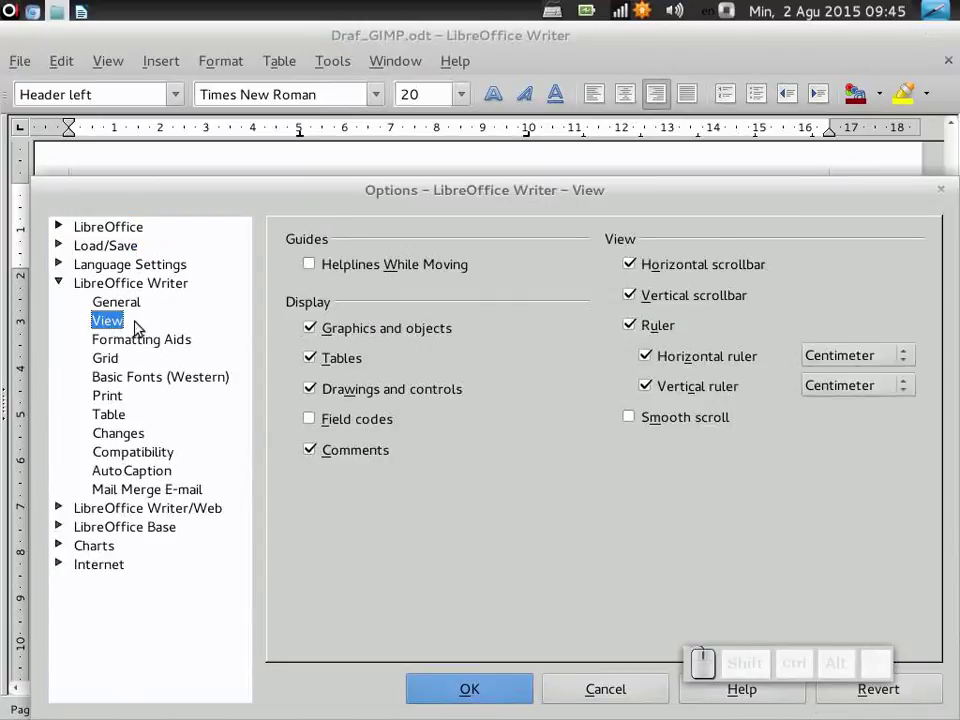
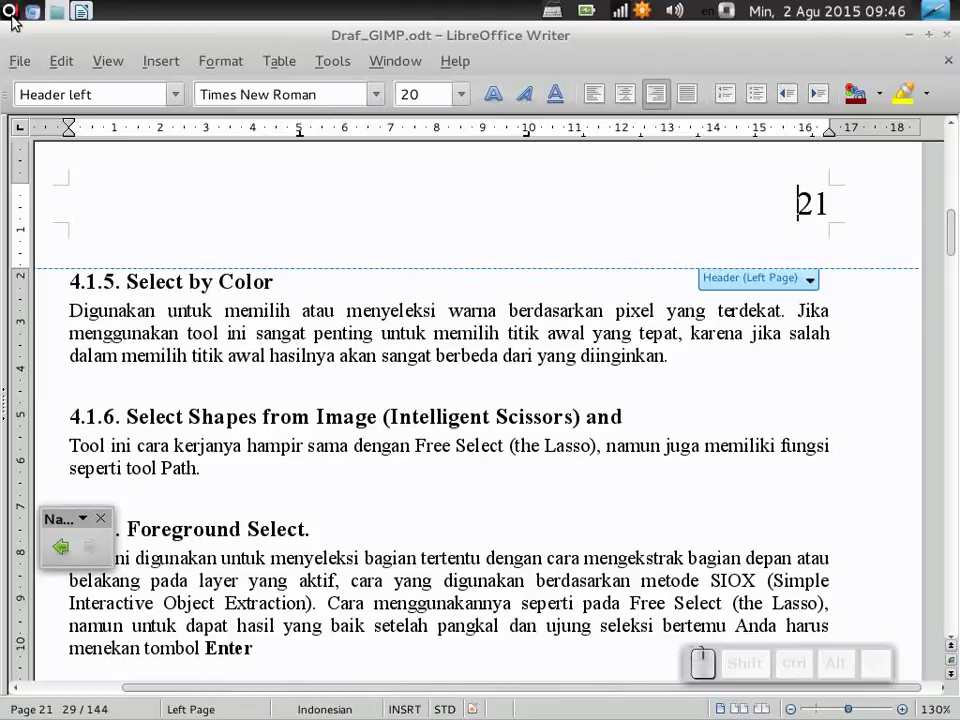
Step: Launch gedit from the application menu and begin typing "Demikian semoga"
{"action": "left_click", "coordinate": [14, 12]}
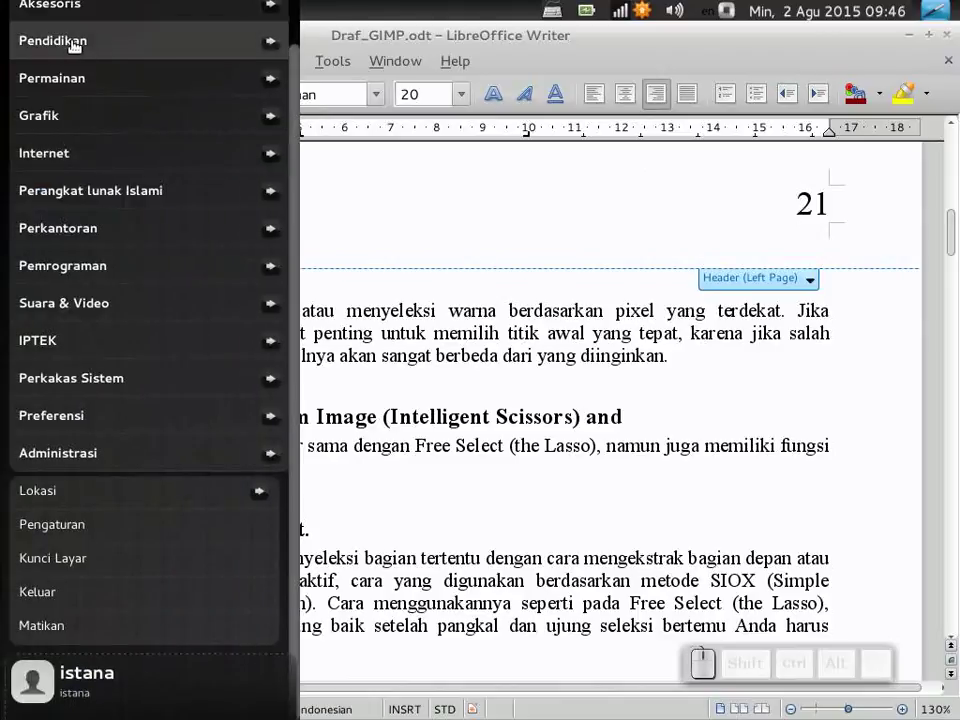
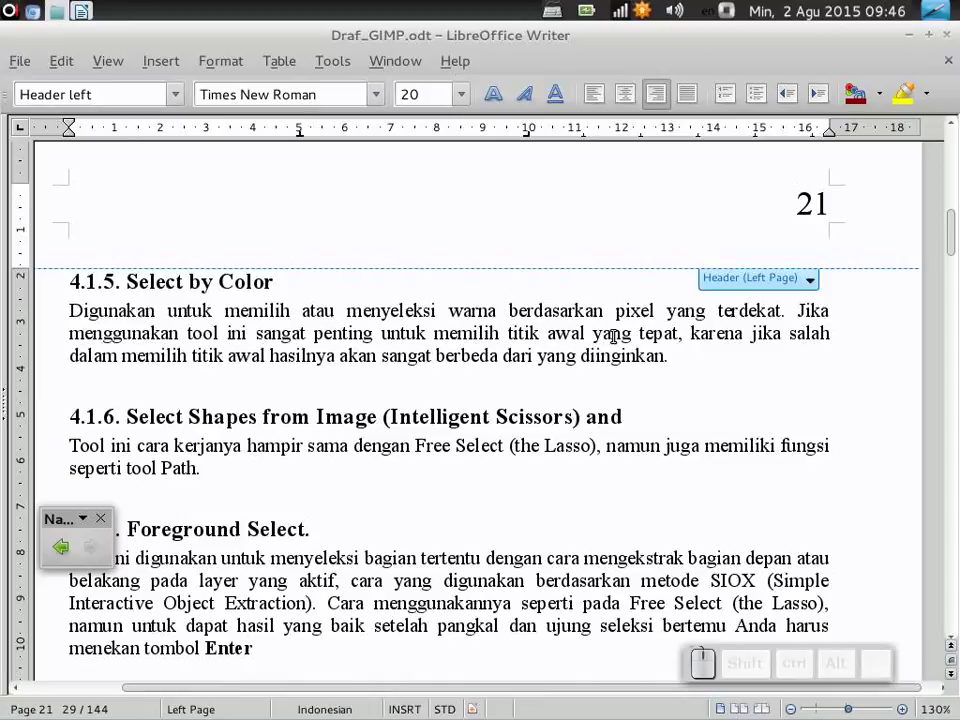
{"action": "left_click", "coordinate": [191, 194]}
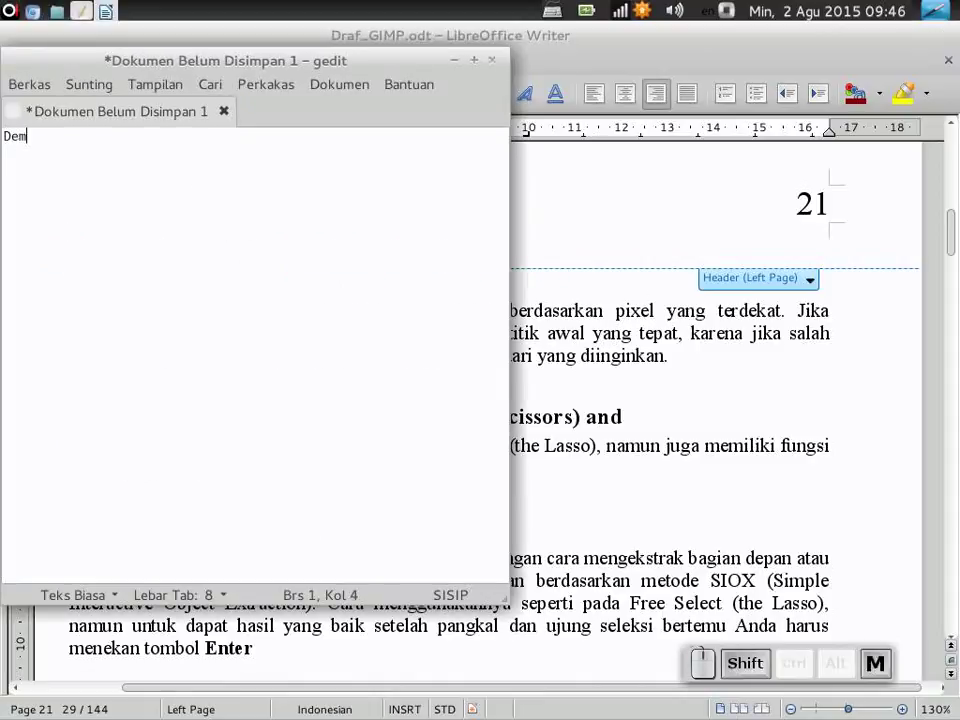
{"action": "key", "text": "shift+space"}
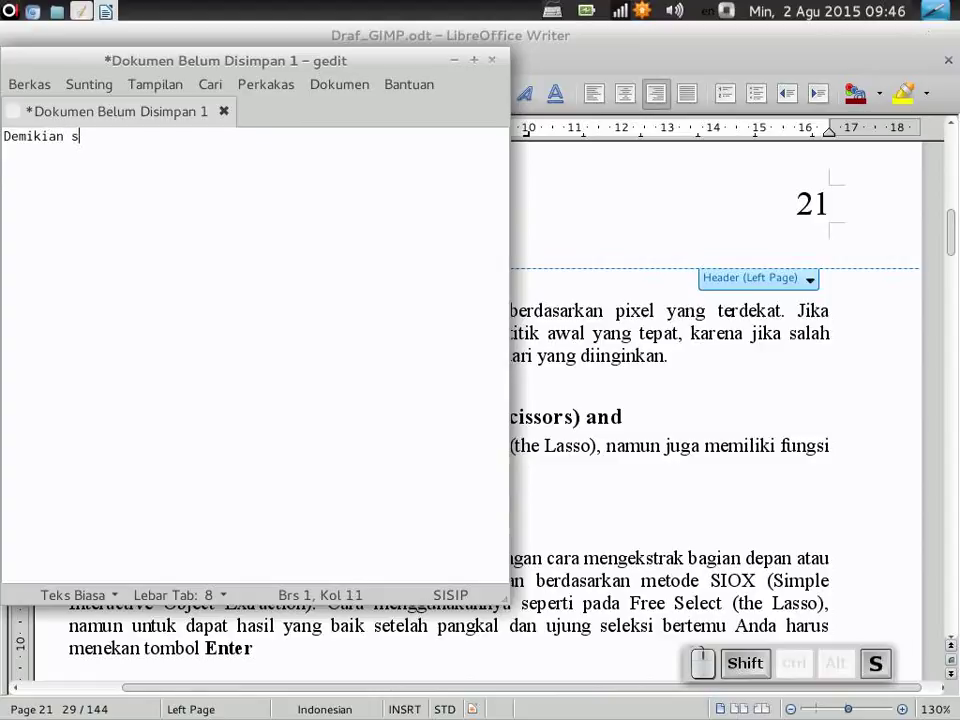